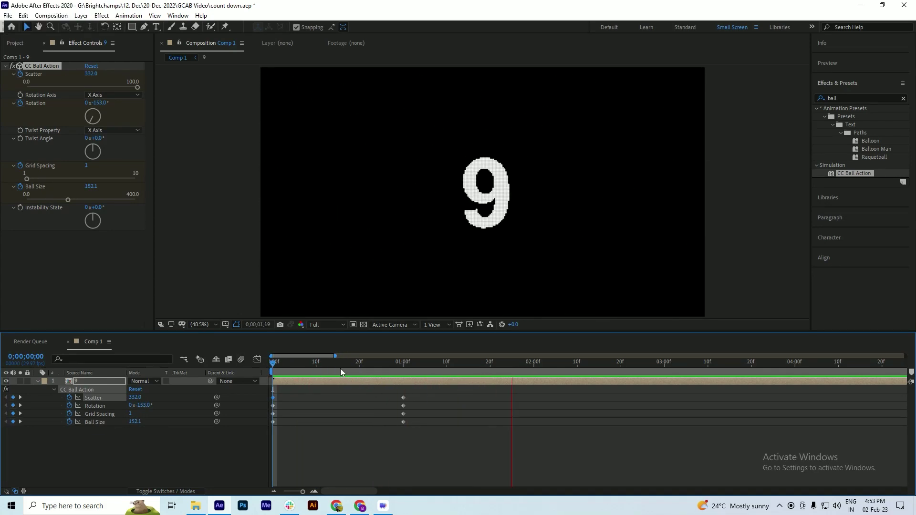
Step: Preview the 9's ball animation before and after stretching its end keyframes from 1:00 to 2:00
key("space")
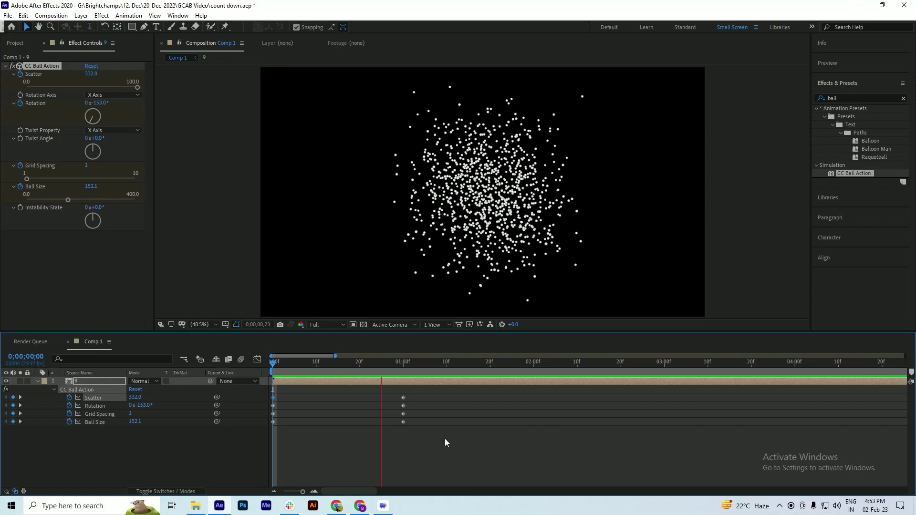
key("space")
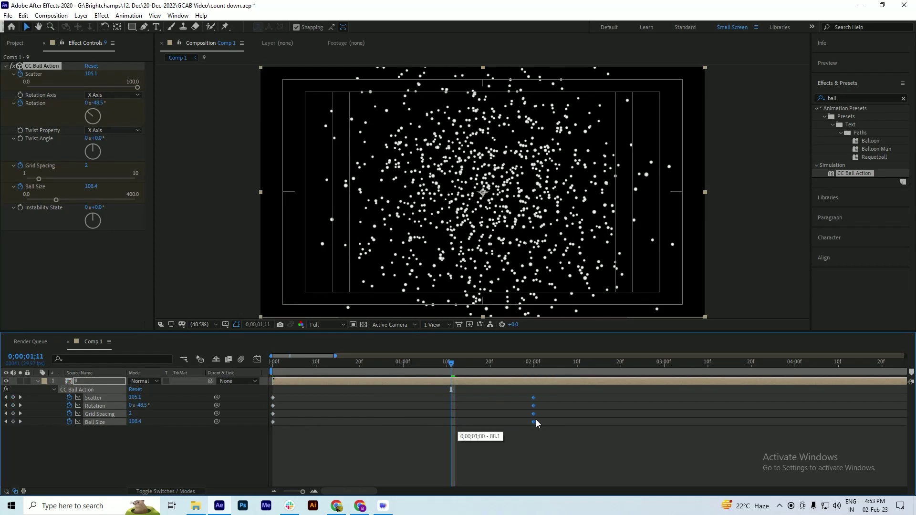
key("space")
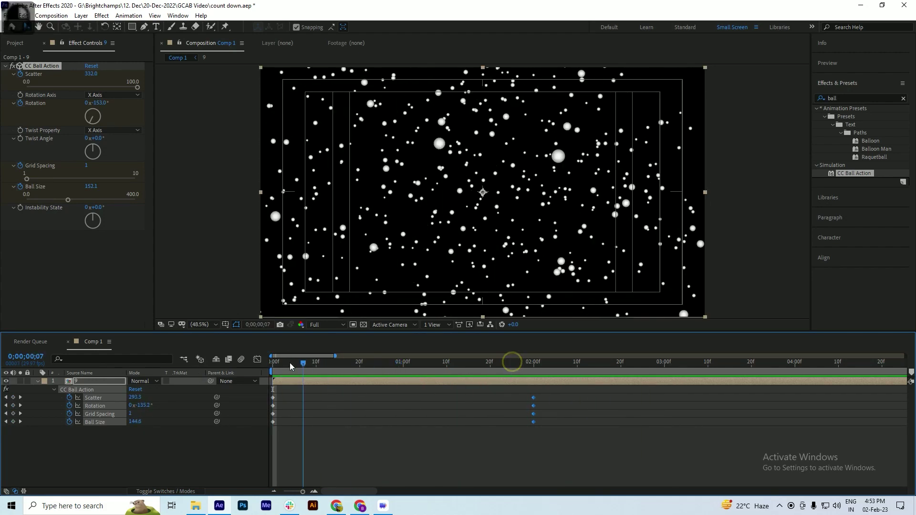
key("space")
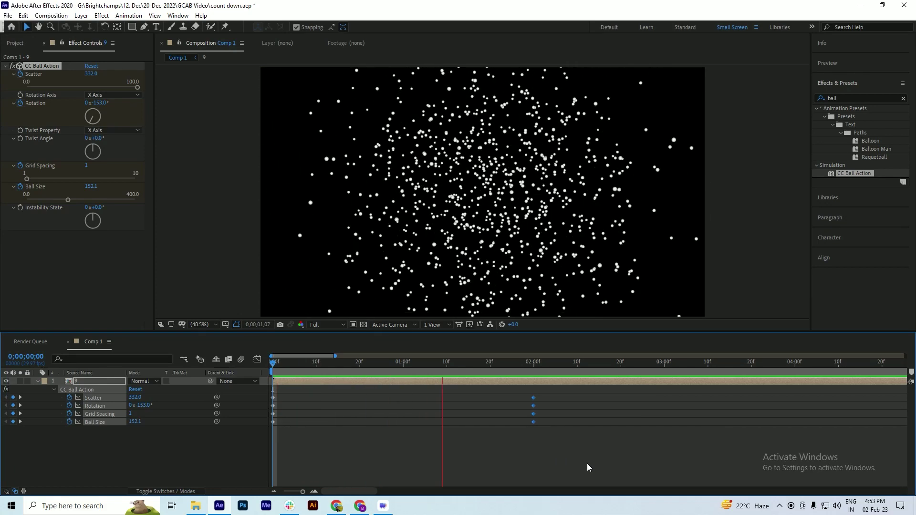
Step: Scale the 9 layer to 150% so the dotted digit fills more of the frame
key("space")
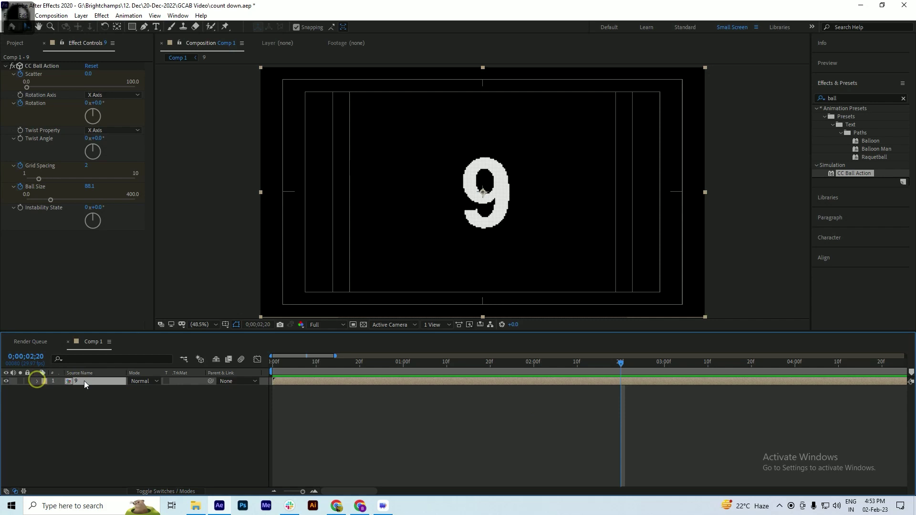
key("s")
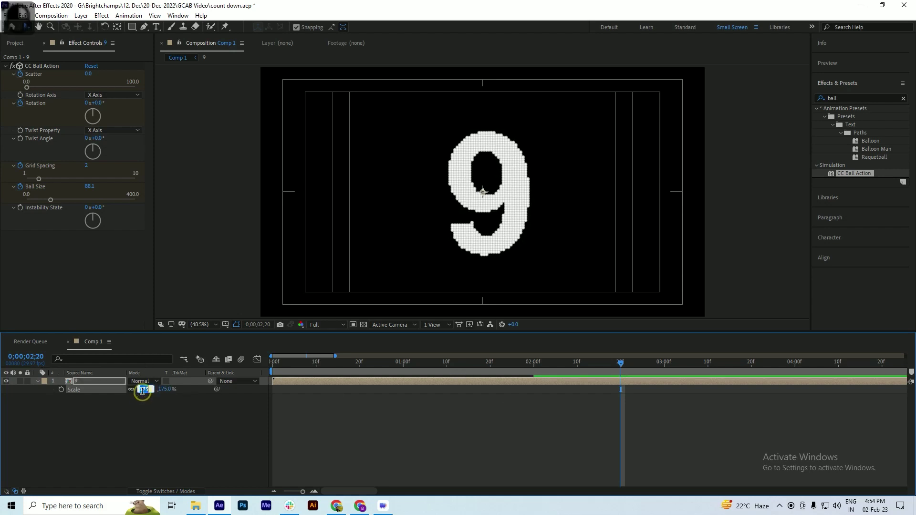
type("150")
key("Return")
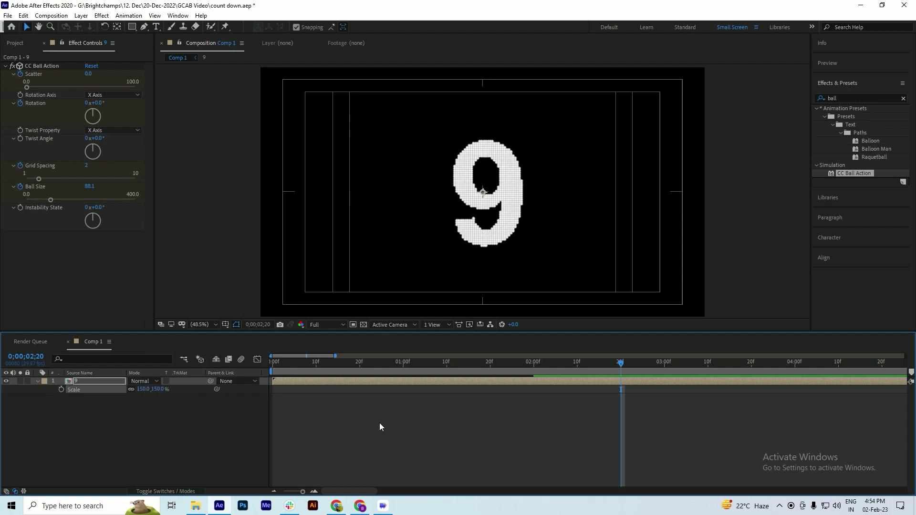
Step: Reduce the starting Ball Size keyframe to 70.5 and preview the 9 forming from finer dots
key("u")
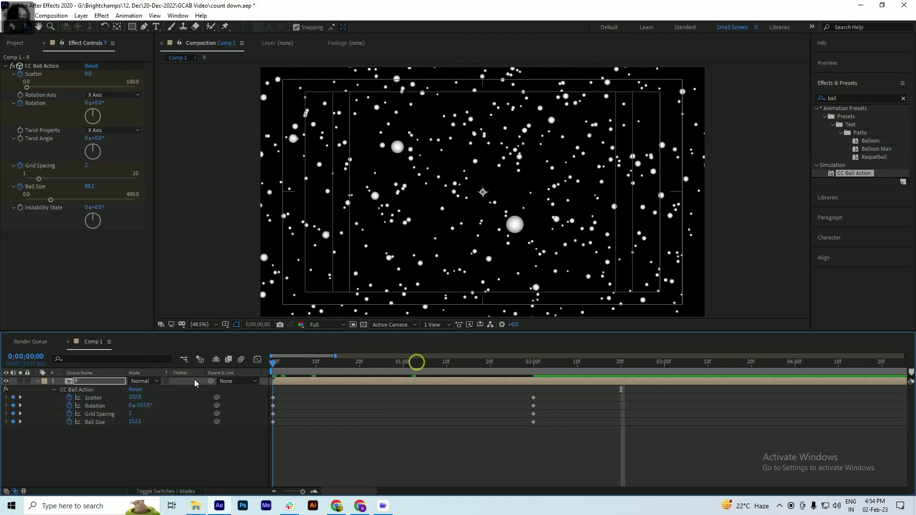
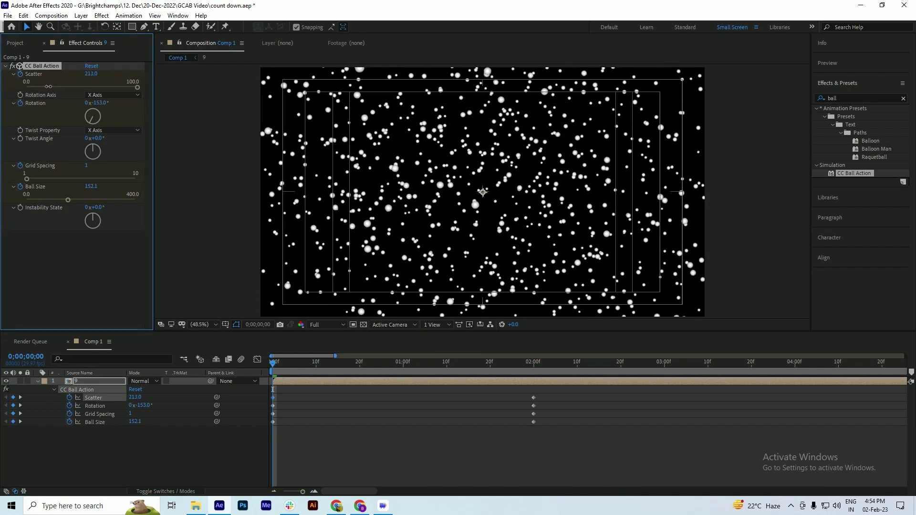
key("space")
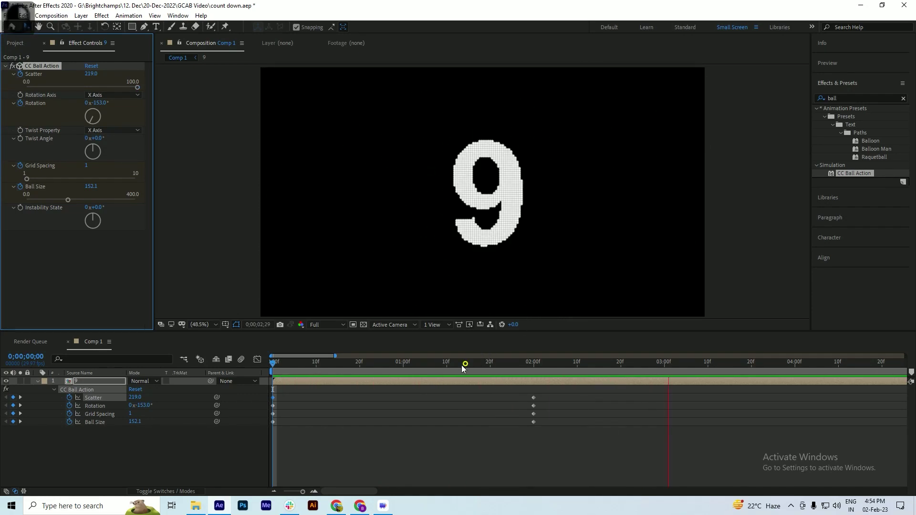
key("space")
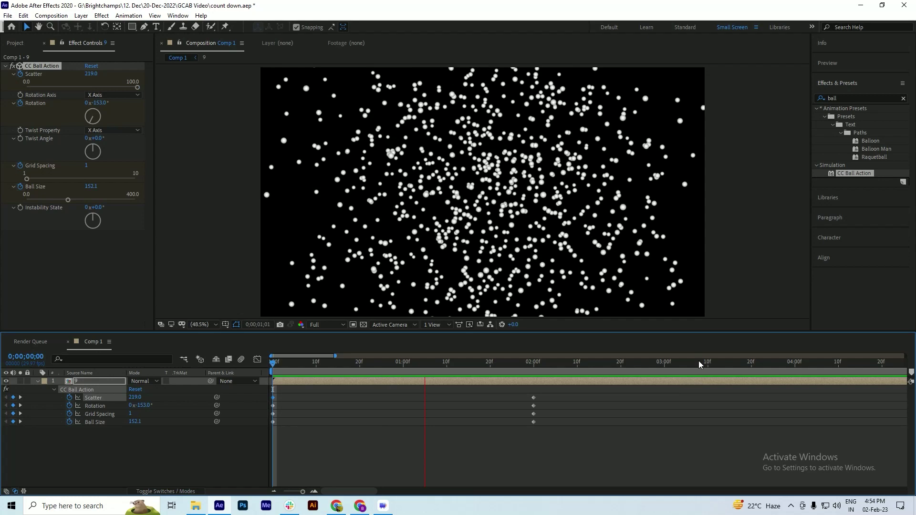
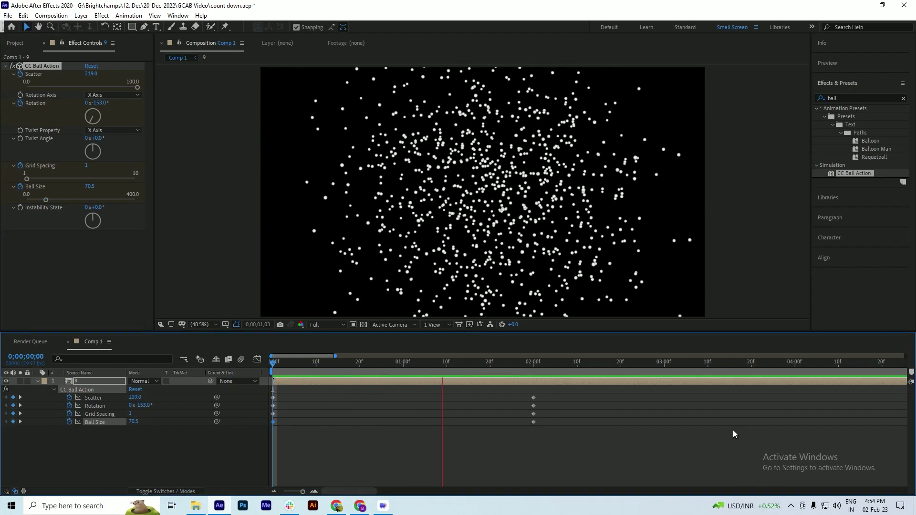
key("space")
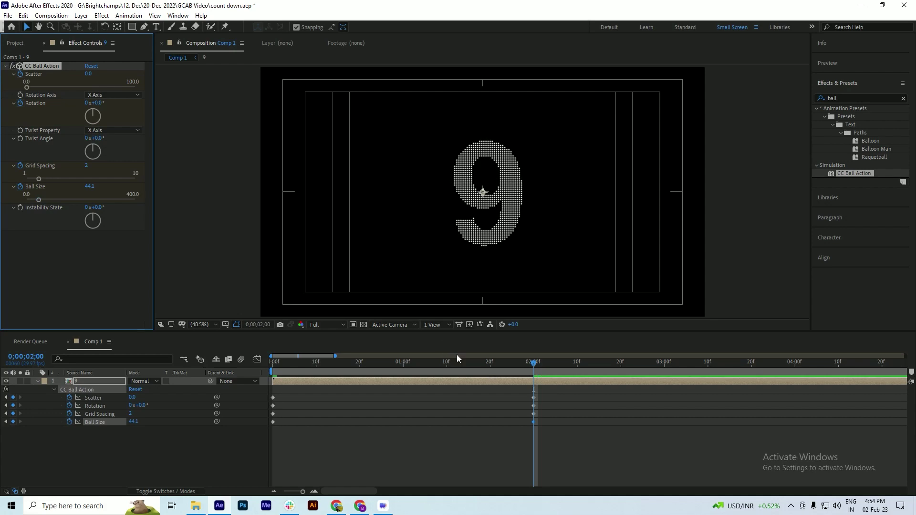
key("space")
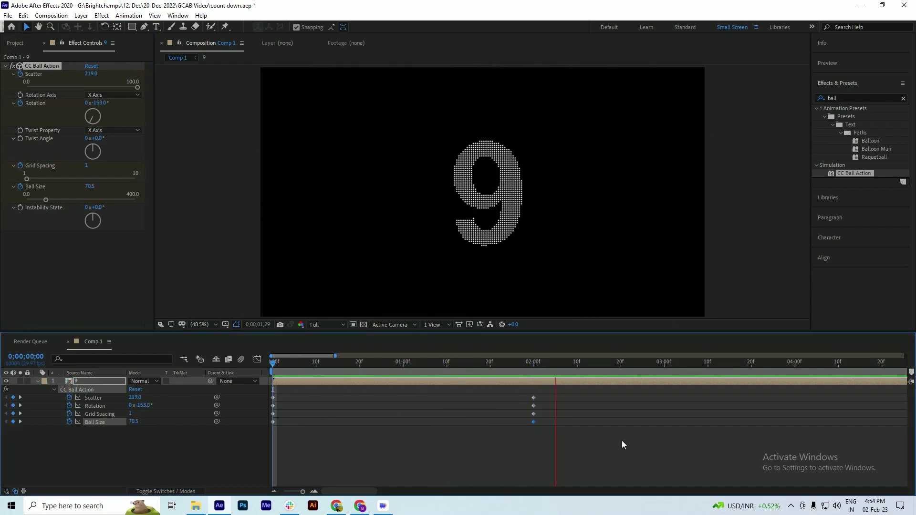
key("space")
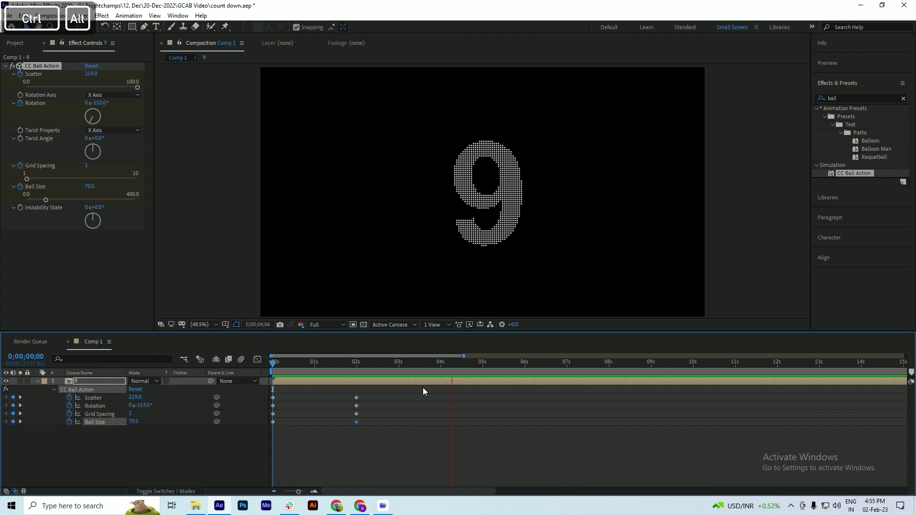
Step: Save the project and preview before keyframing the 9 layer's opacity at 0%
key("ctrl+s")
key("space")
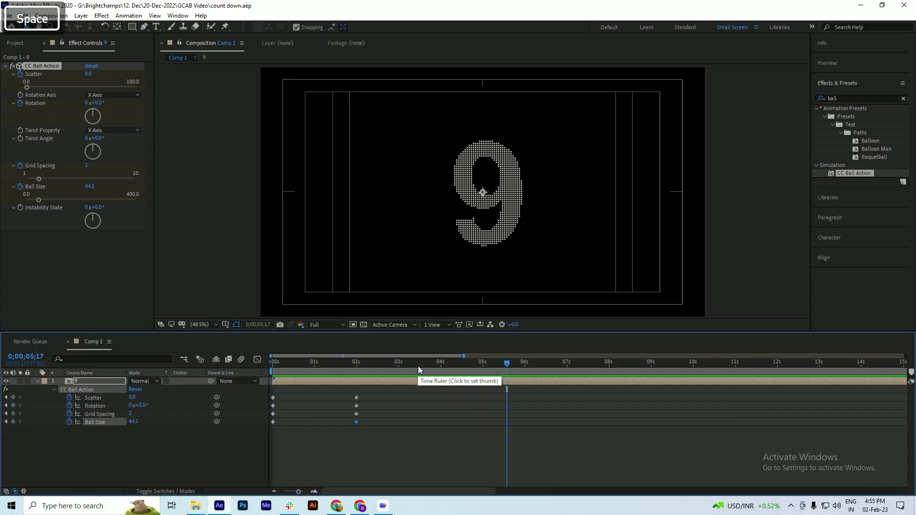
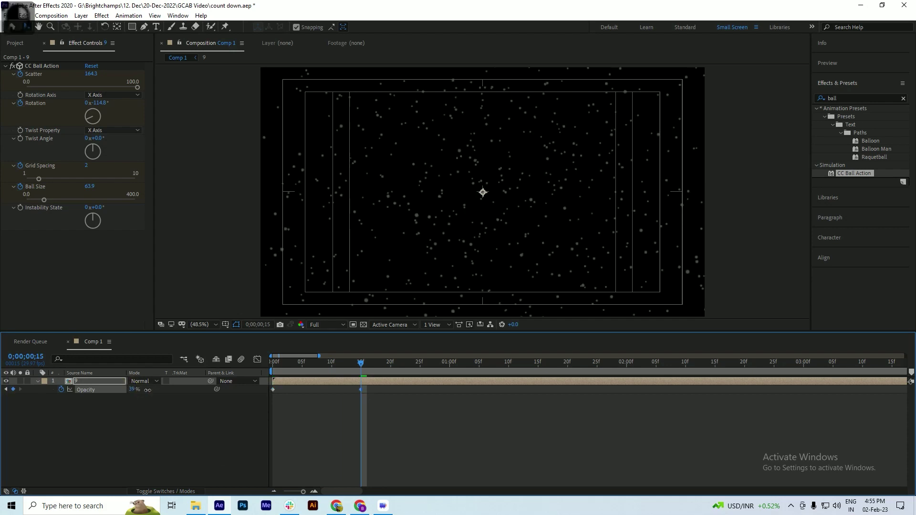
Step: Save the project and preview the 9's 15-frame opacity fade-in
key("ctrl+s")
key("space")
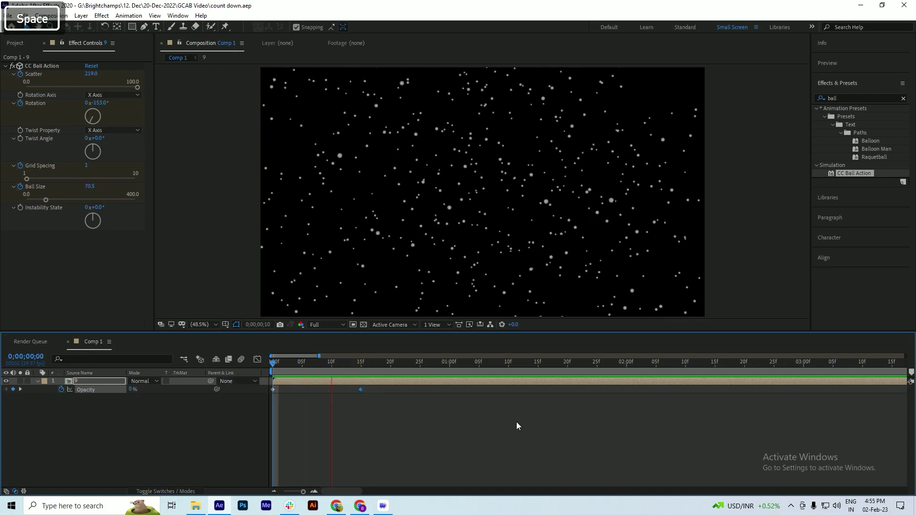
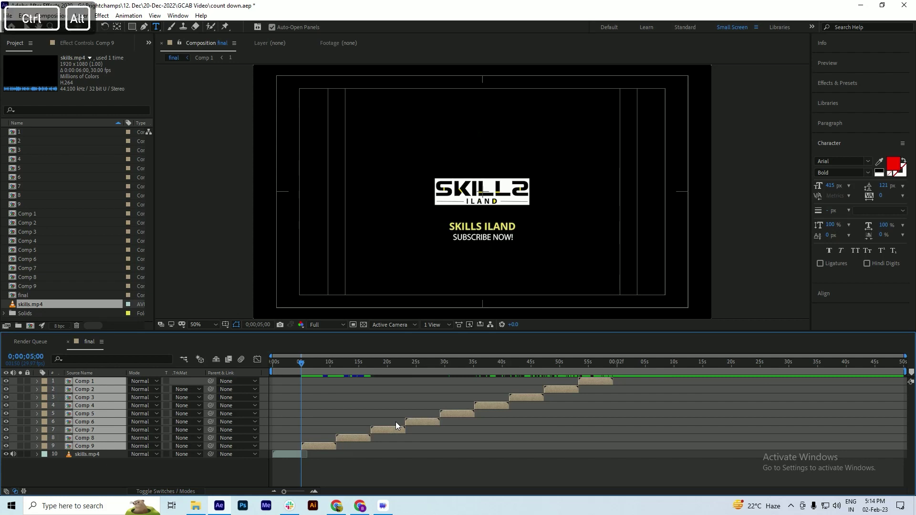
Step: Save, then trim the final composition's work area end so the full Comp 9–Comp 1 sequence fits
key("ctrl+s")
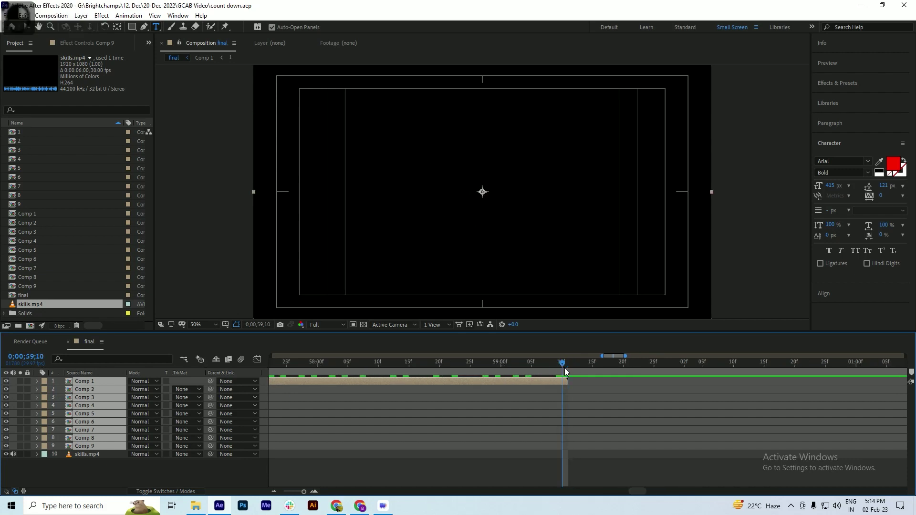
key("n")
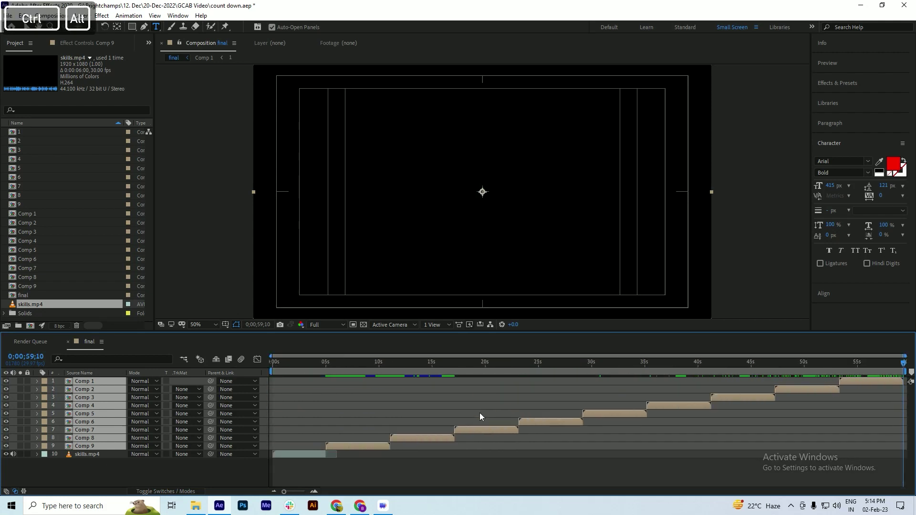
Step: Add a full-frame green rectangle Shape Layer 1 to the final composition, save, and preview it
key("ctrl+s")
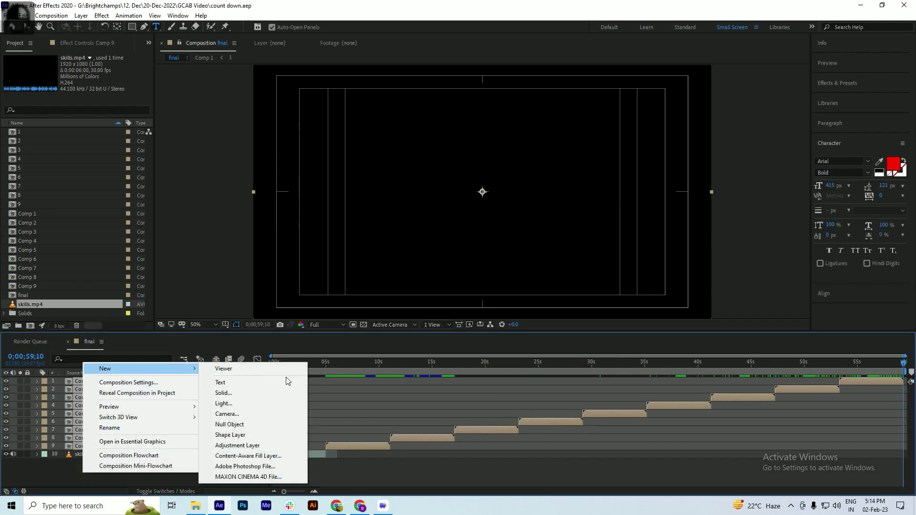
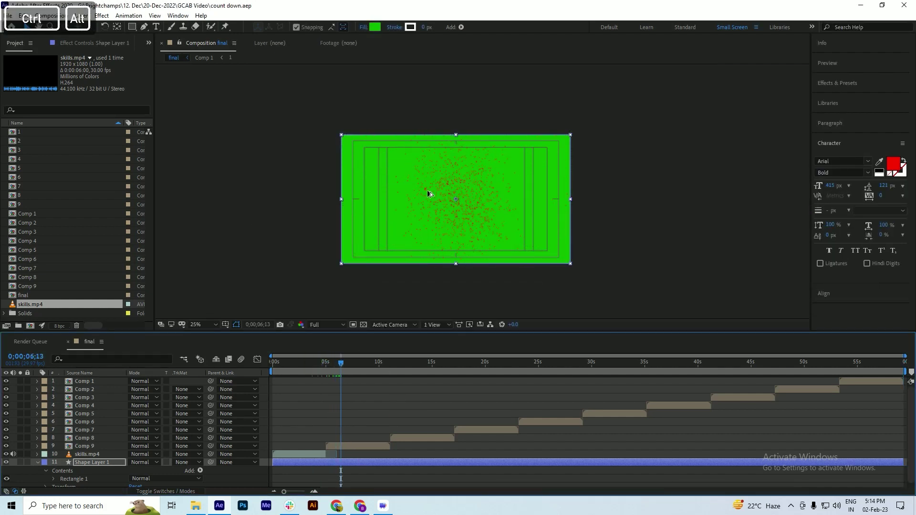
key("ctrl+s")
key("space")
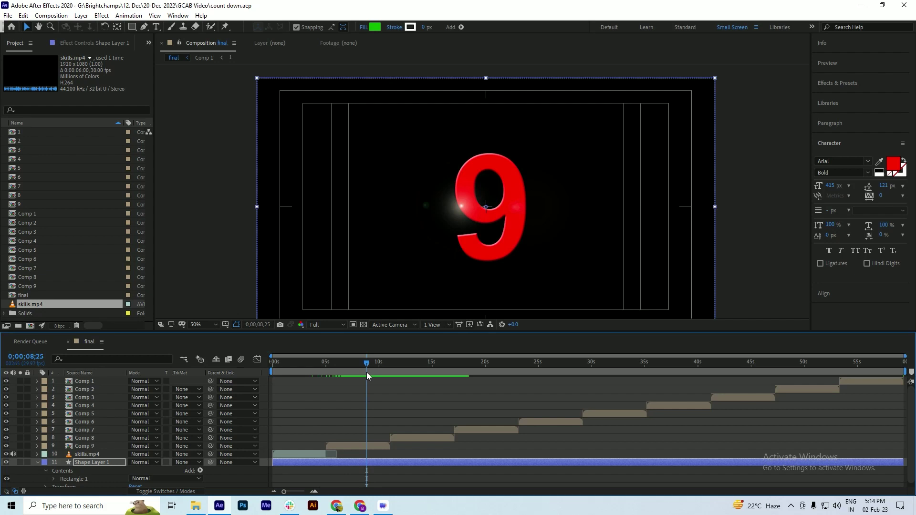
Step: Save the project while checking the final comp's playback up to the red 7
key("ctrl+s")
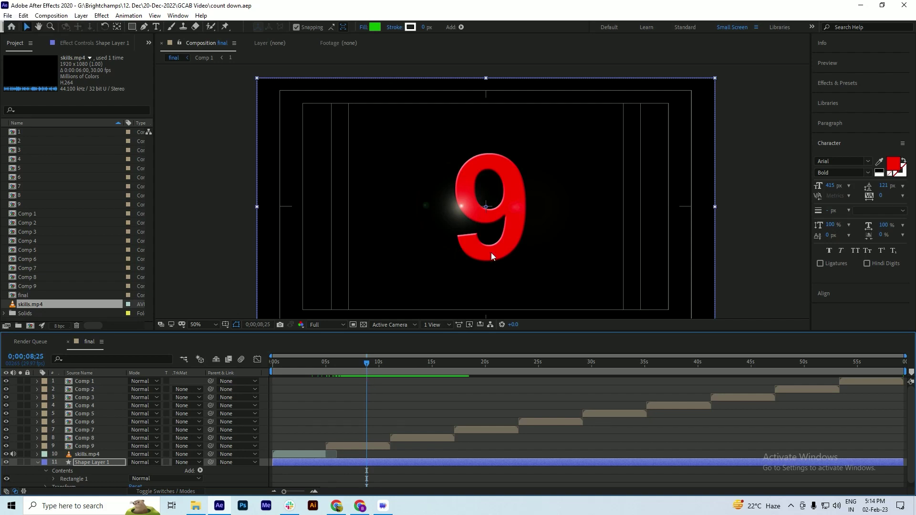
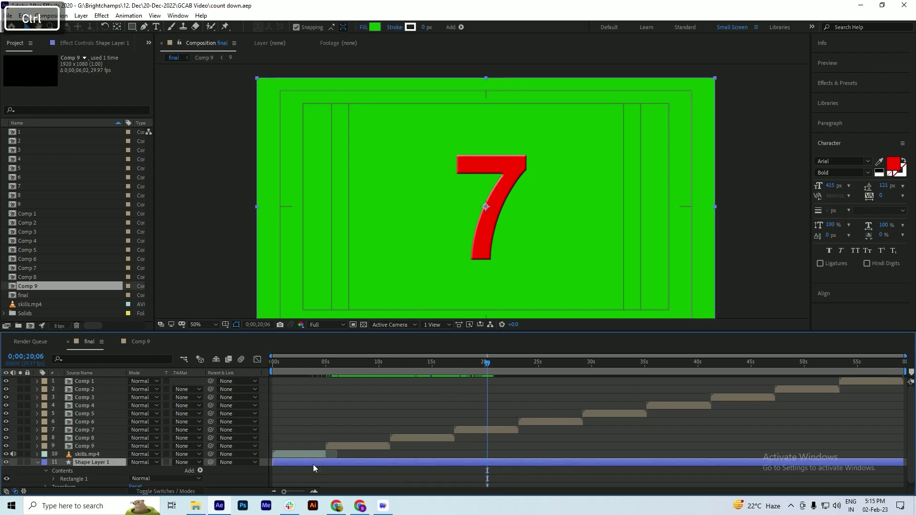
Step: Copy the green Shape Layer 1 into Comps 9 and 8, moving it below the number layers
key("ctrl+c")
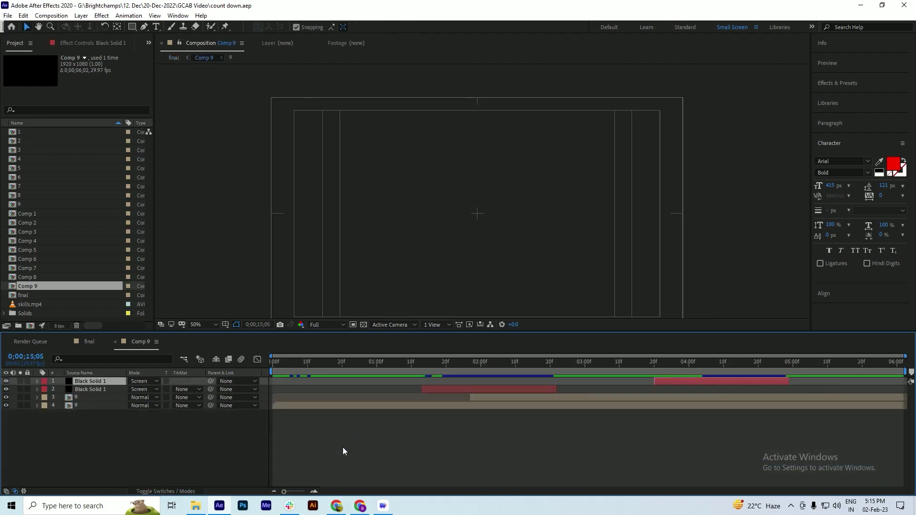
key("ctrl+v")
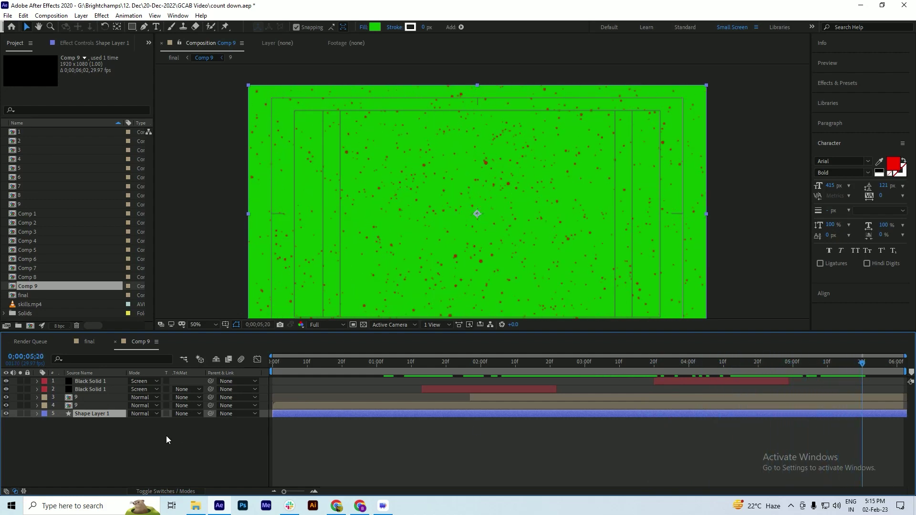
key("ctrl+s")
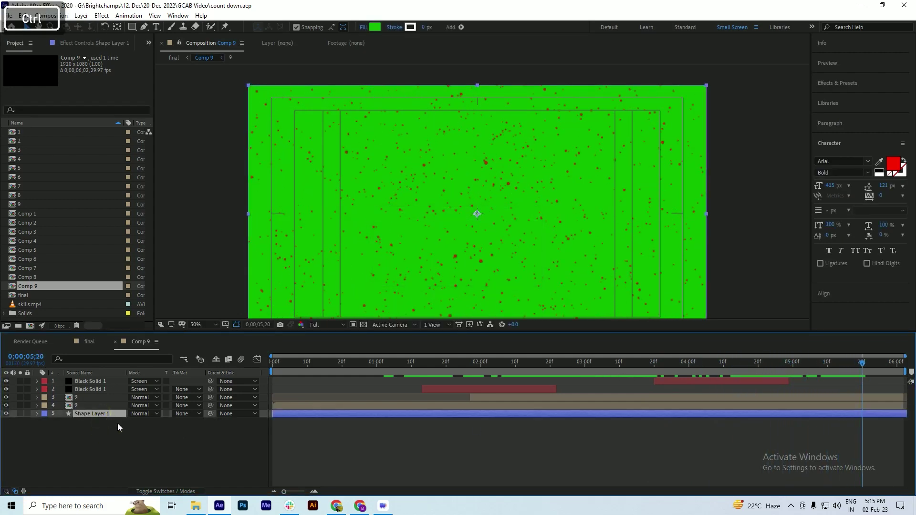
key("ctrl+c")
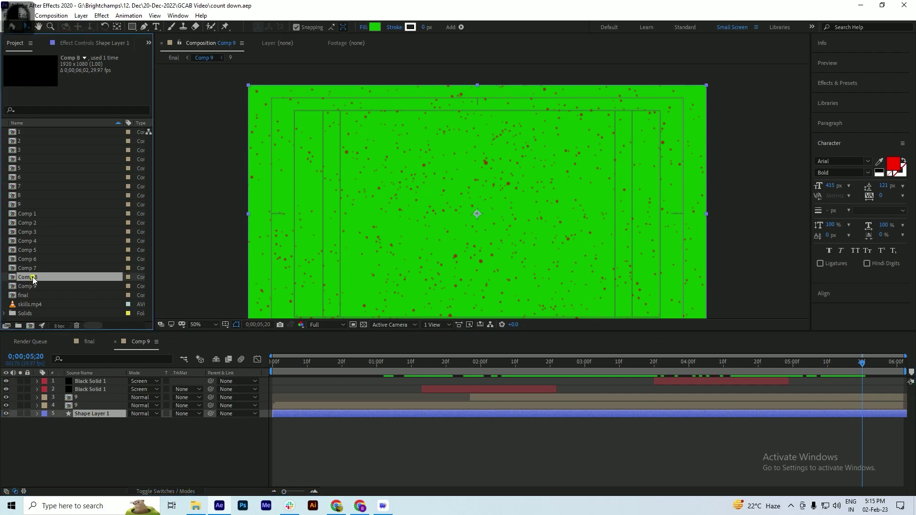
key("ctrl+v")
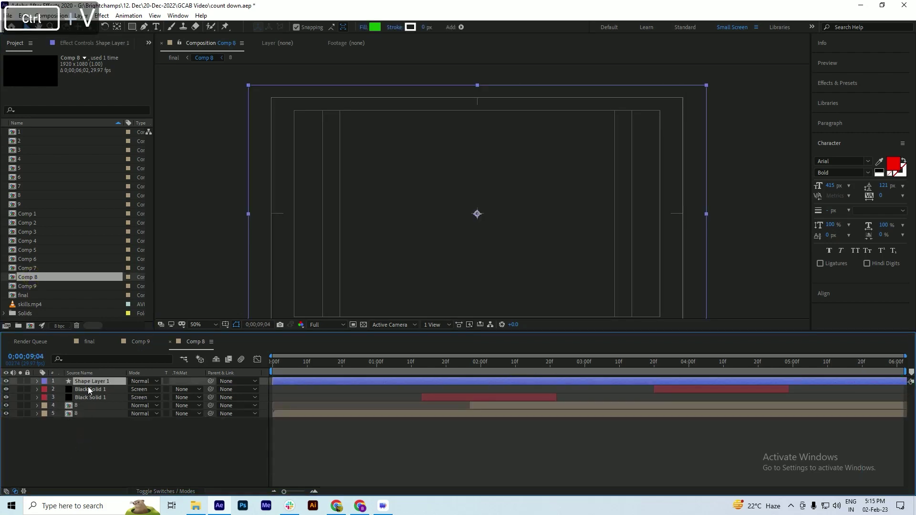
left_click_drag(42, 271, 80, 428)
Step: Paste the green background layer into Comps 7, 6, 5, 4, 3, 2 and 1
key("ctrl+v")
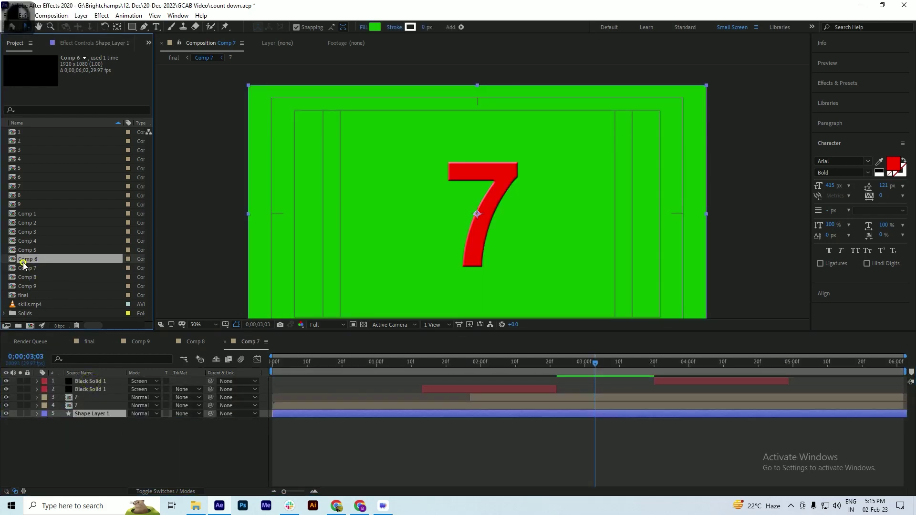
key("ctrl+v")
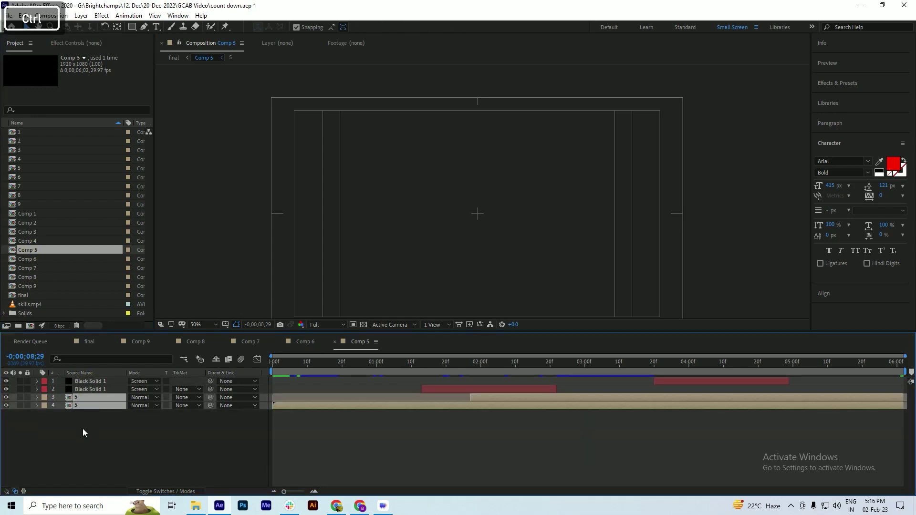
key("ctrl+v")
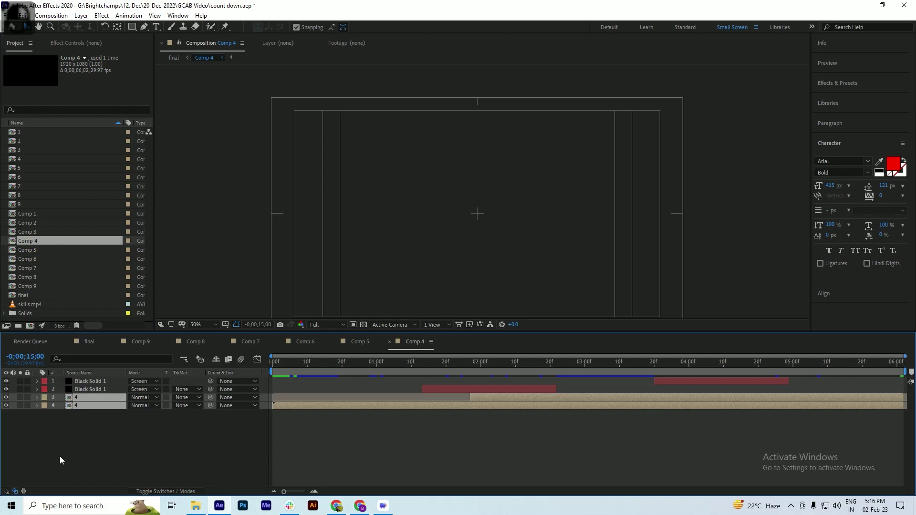
key("ctrl+v")
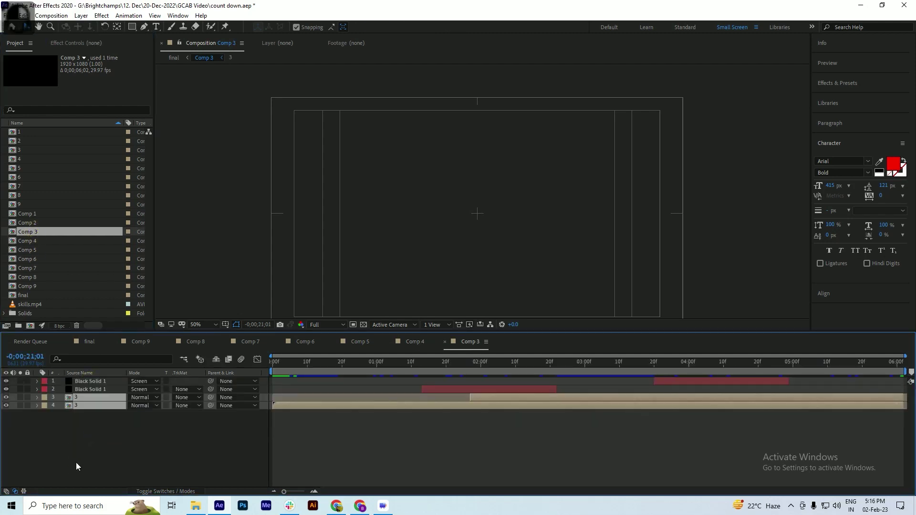
key("ctrl+v")
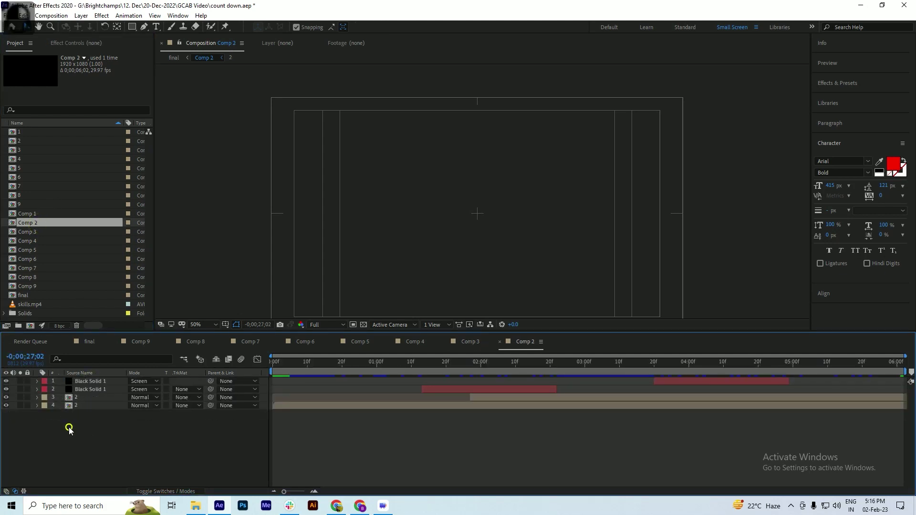
key("ctrl+v")
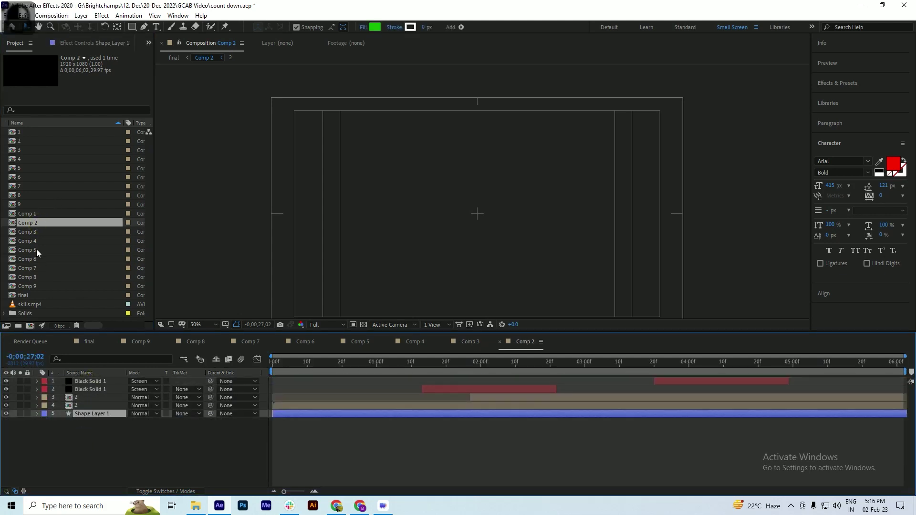
key("ctrl+v")
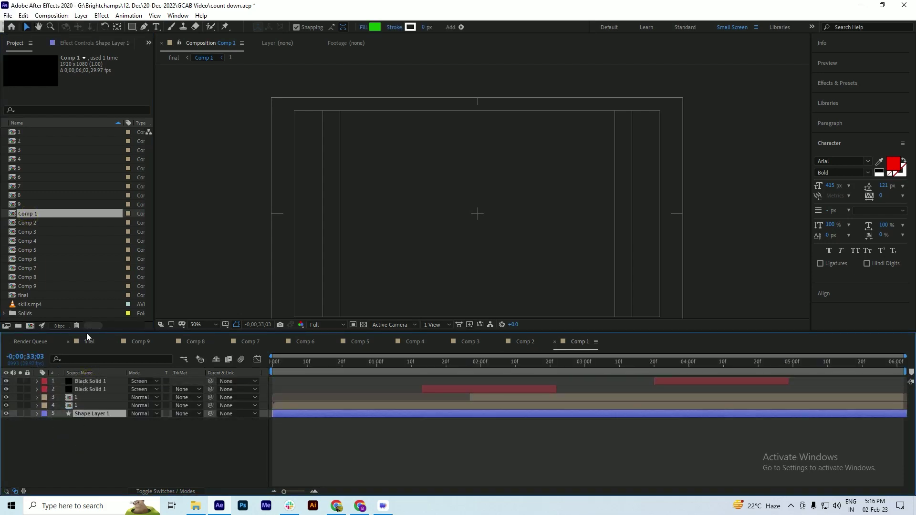